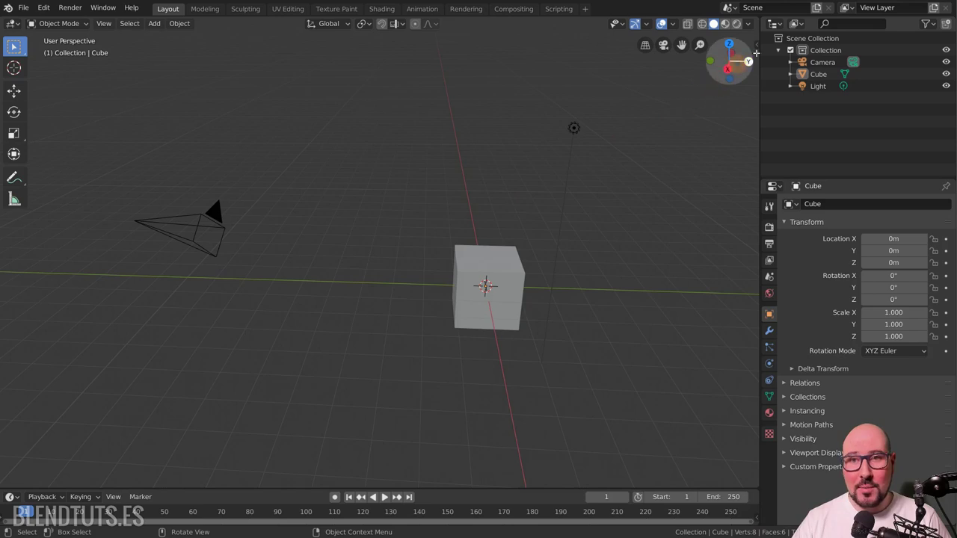
Bring up the editor type list for the outliner area.
{"action": "middle_click", "coordinate": [779, 29]}
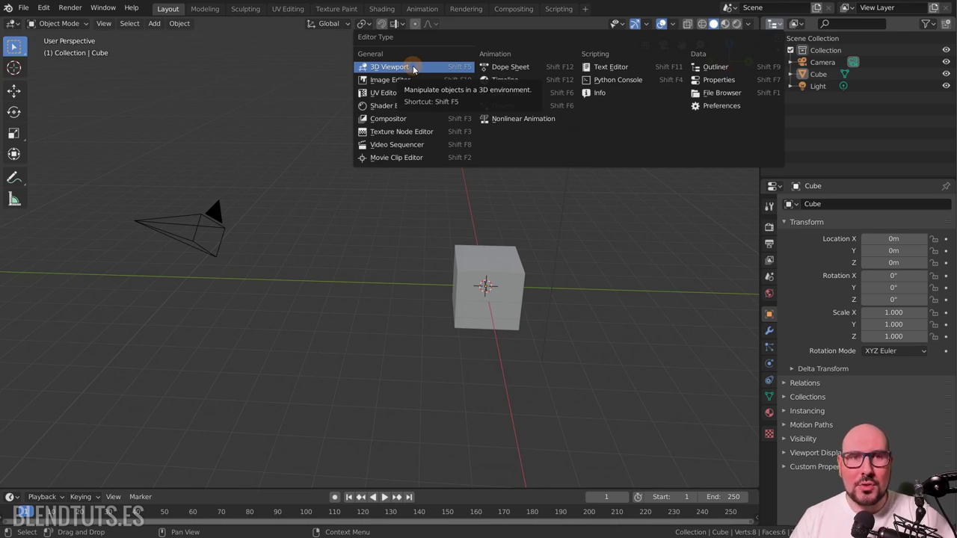
Switch the outliner area to a 3D Viewport, orbit and zoom around the cube, then restore the Outliner.
{"action": "left_click", "coordinate": [417, 73]}
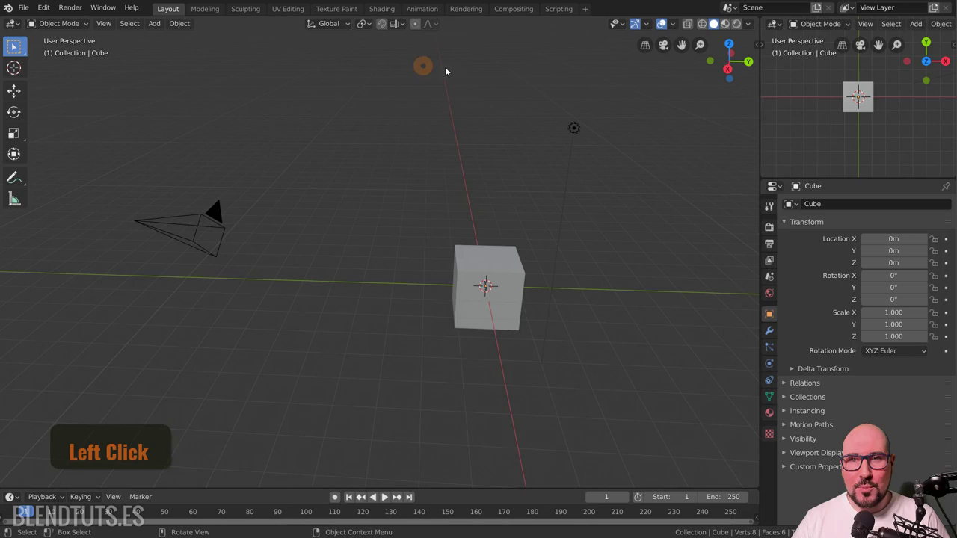
{"action": "middle_click", "coordinate": [859, 143]}
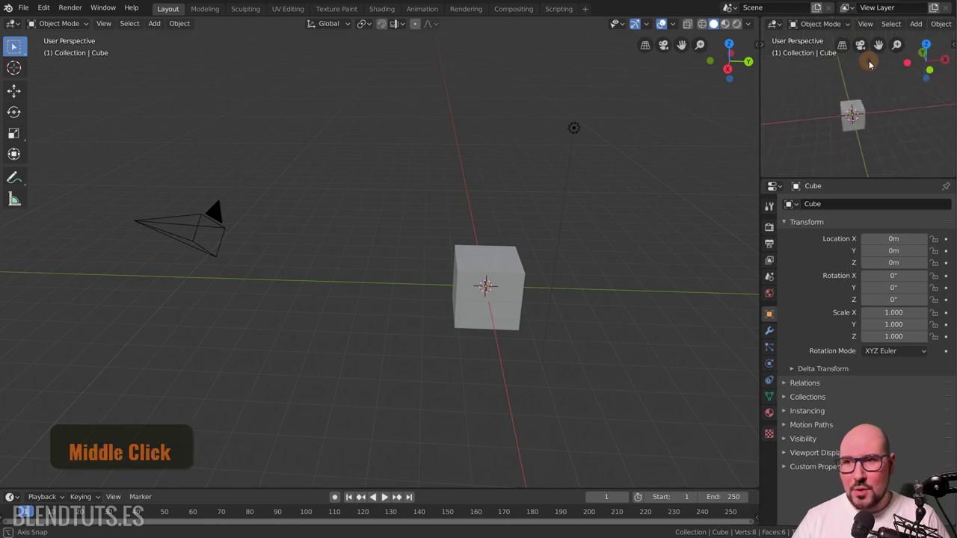
{"action": "middle_click", "coordinate": [854, 140]}
{"action": "scroll", "scroll_direction": "up", "scroll_amount": 3}
{"action": "middle_click", "coordinate": [892, 141]}
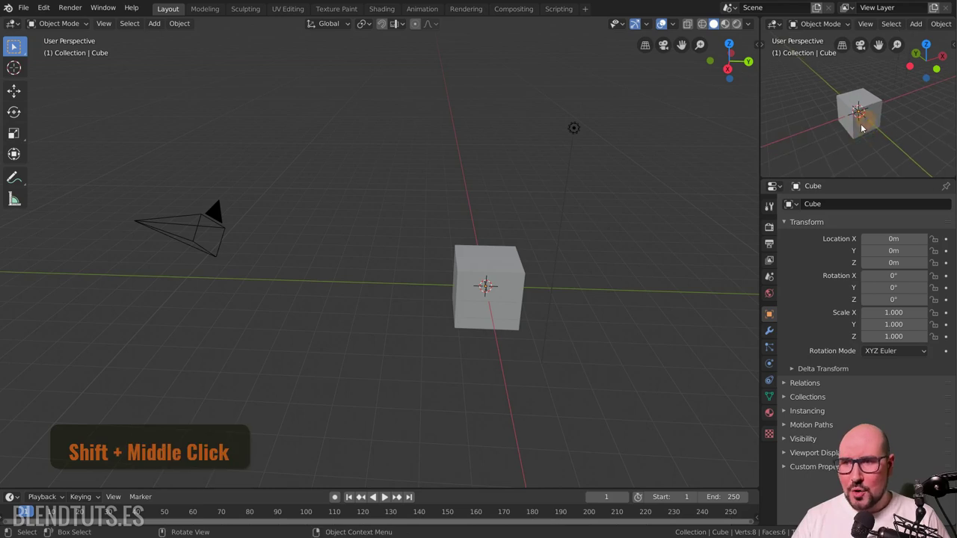
{"action": "left_click", "coordinate": [776, 27]}
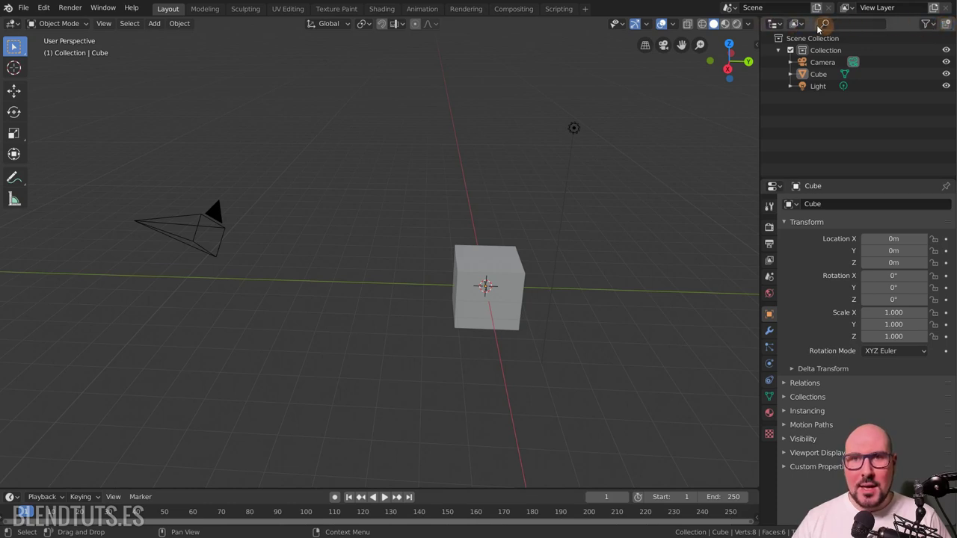
{"action": "left_click", "coordinate": [776, 29]}
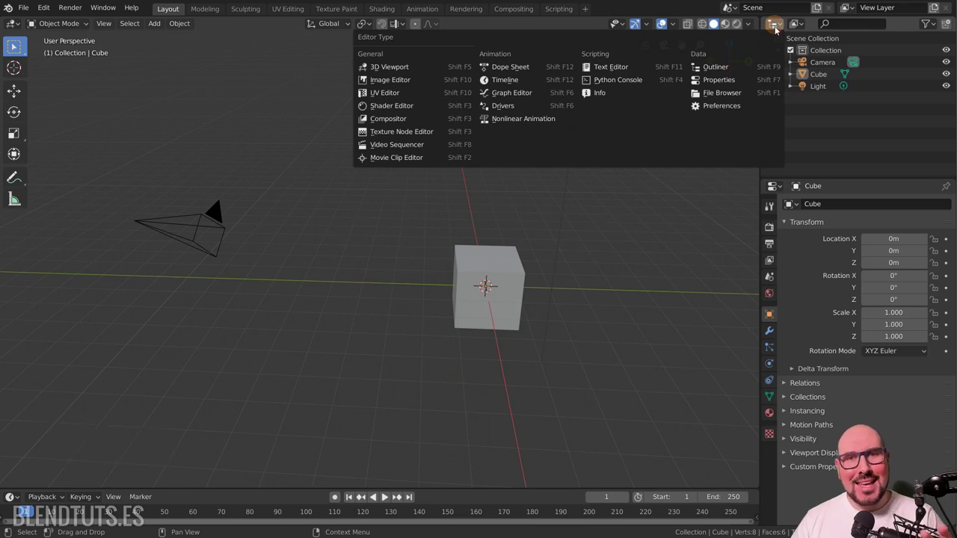
{"action": "left_click", "coordinate": [723, 84]}
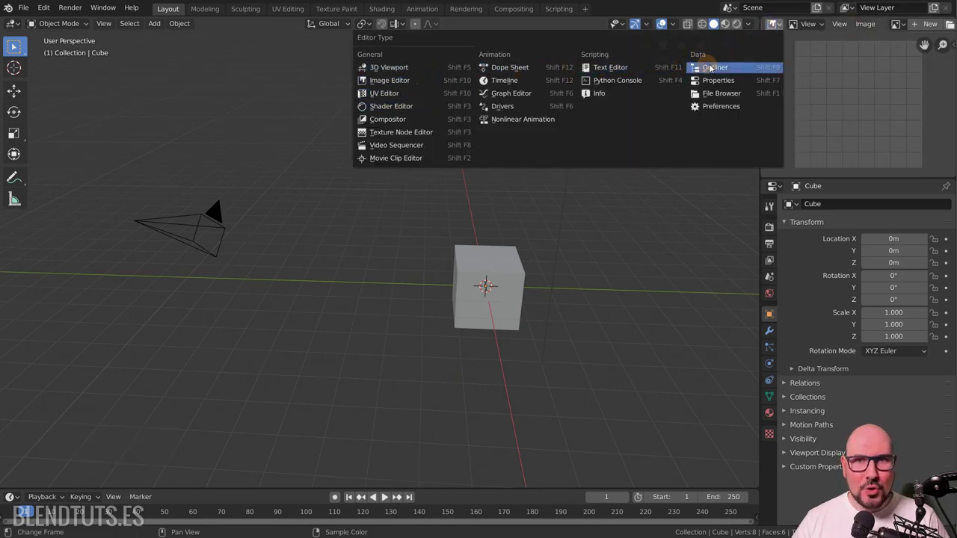
{"action": "left_click", "coordinate": [712, 70]}
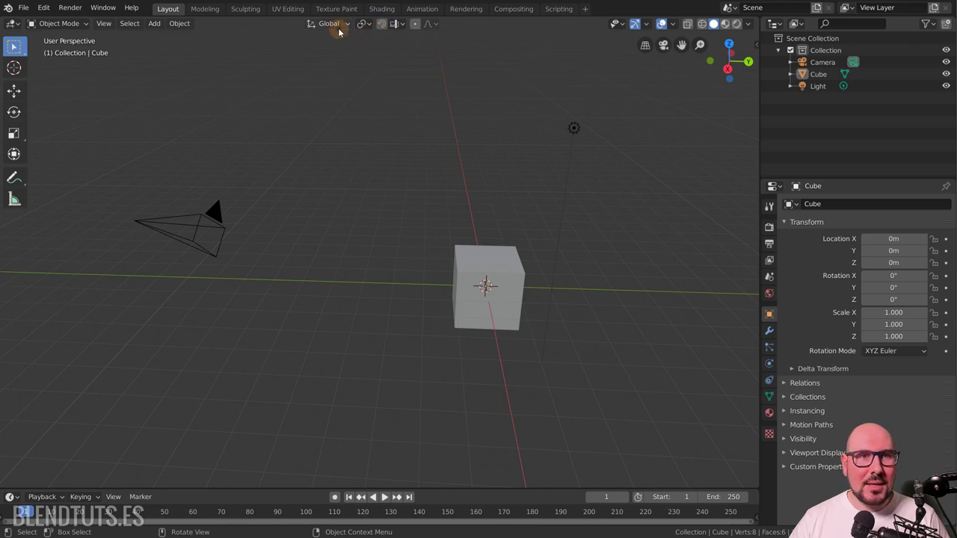
Bring up the editor type list for the main 3D view area.
{"action": "left_click", "coordinate": [340, 29]}
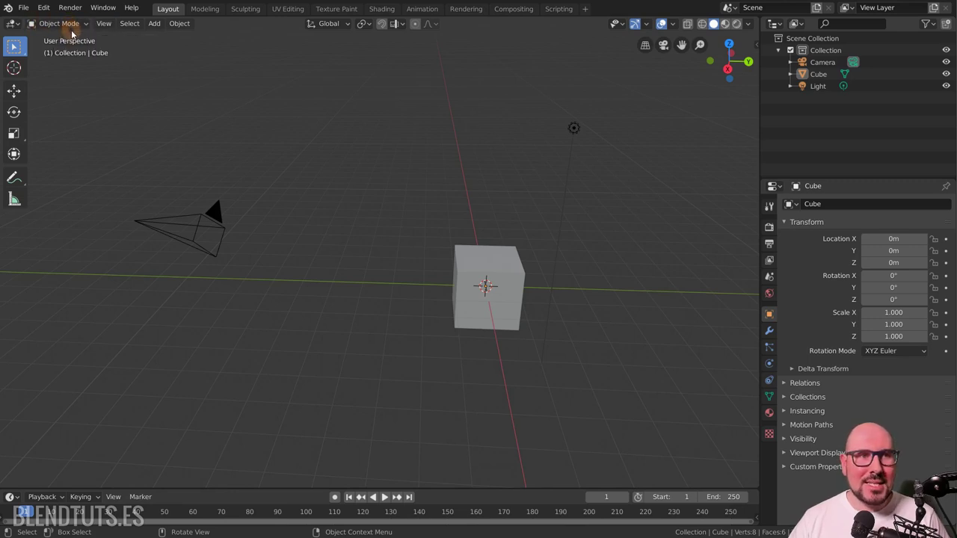
{"action": "left_click", "coordinate": [17, 30]}
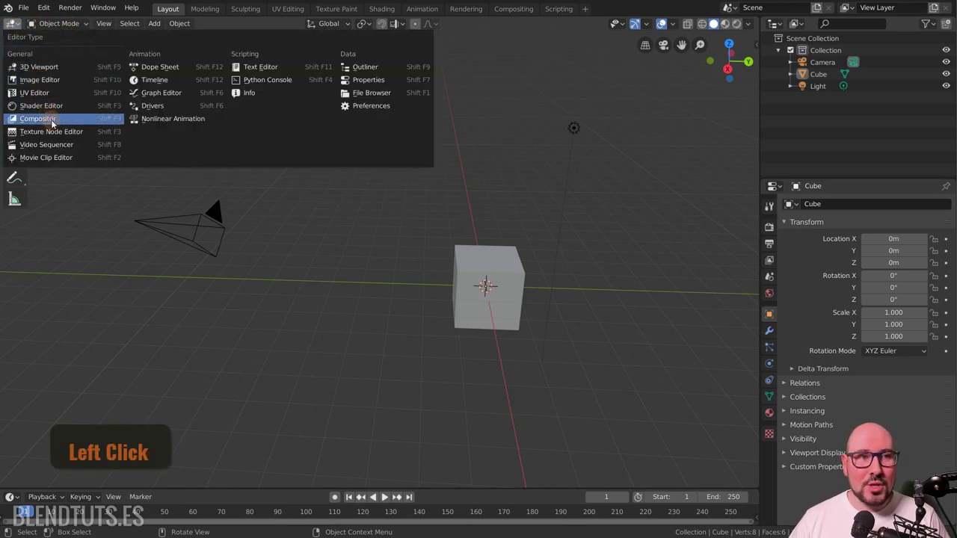
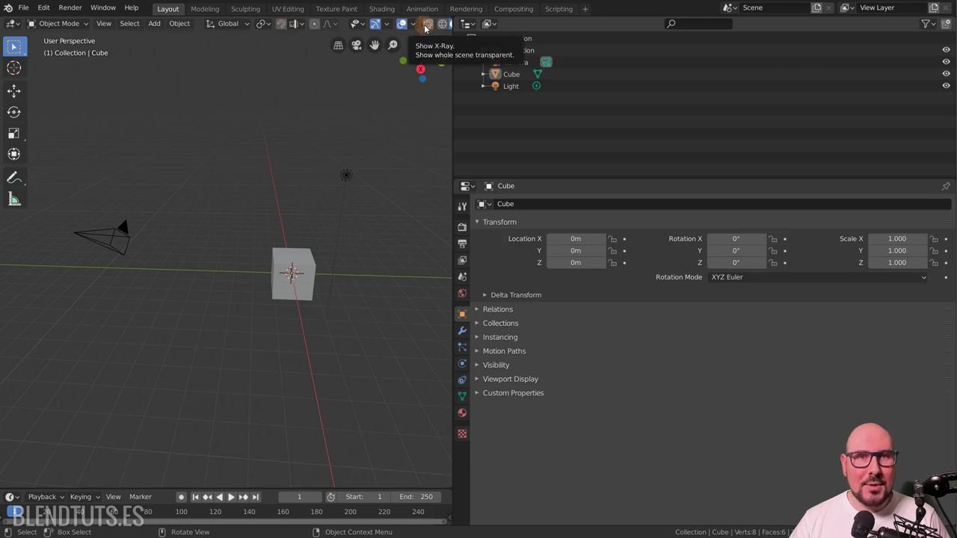
Scroll the 3D viewport header by middle-dragging it.
{"action": "middle_click", "coordinate": [415, 29]}
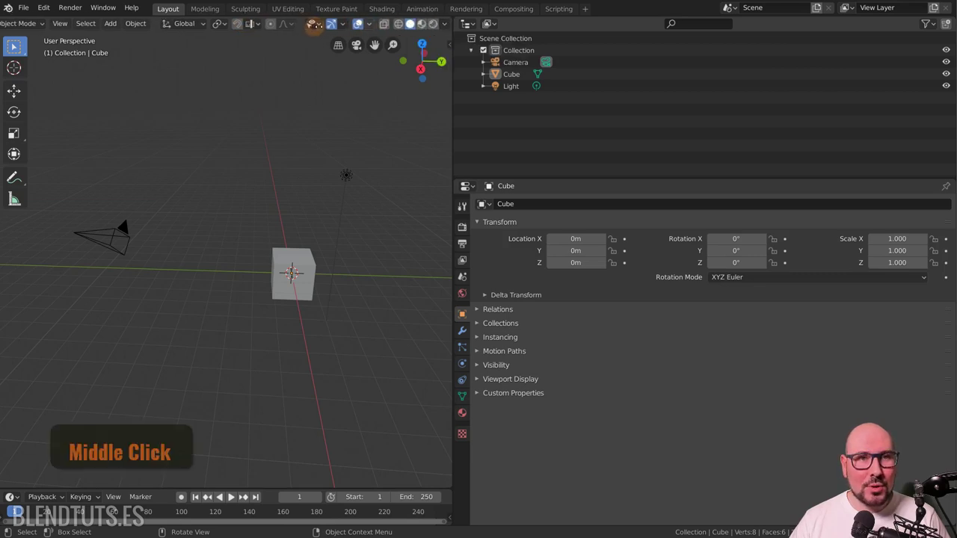
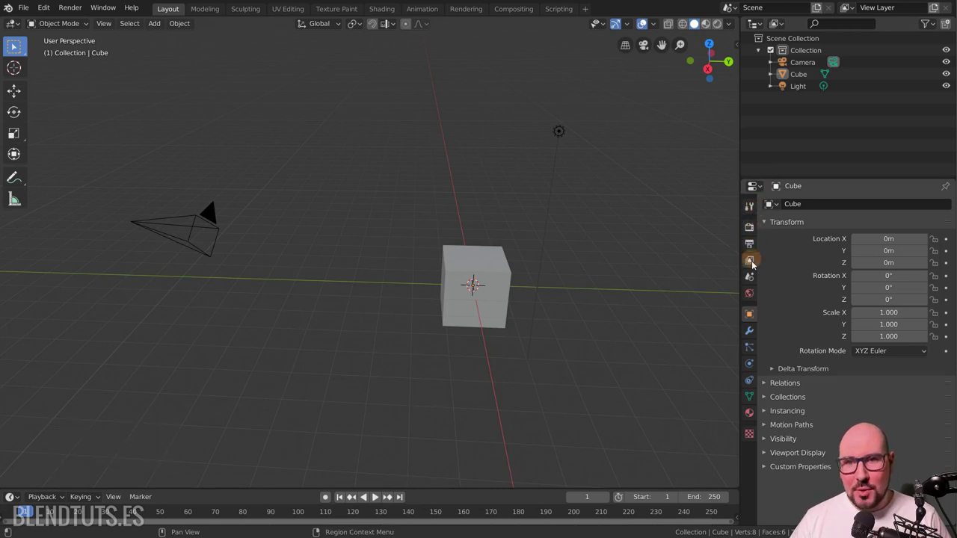
Show the Render Properties and expand the Ambient Occlusion panel.
{"action": "left_click", "coordinate": [752, 335]}
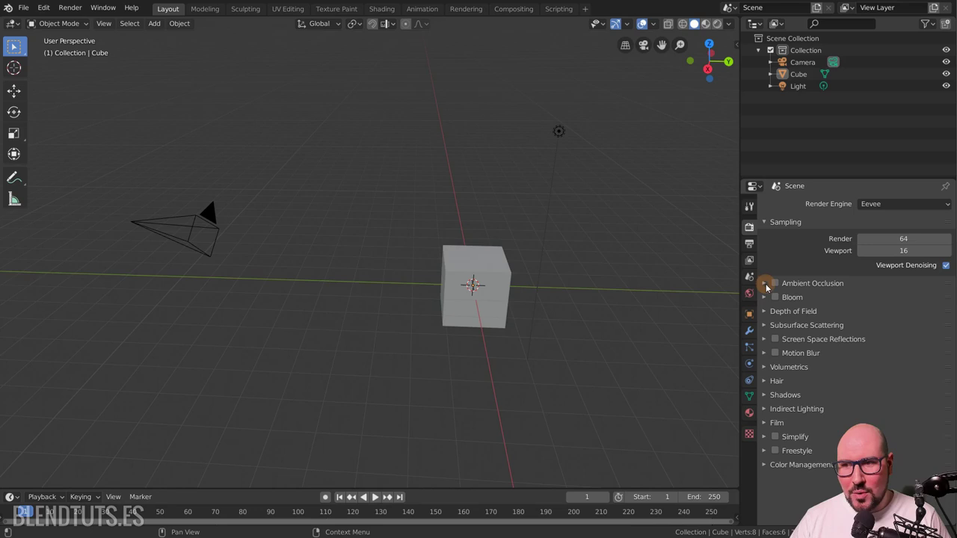
{"action": "left_click", "coordinate": [766, 288]}
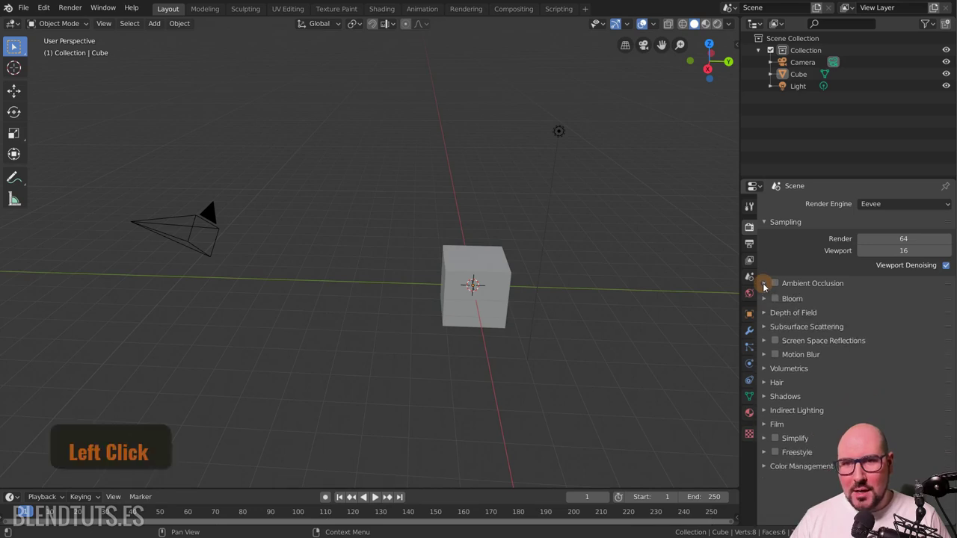
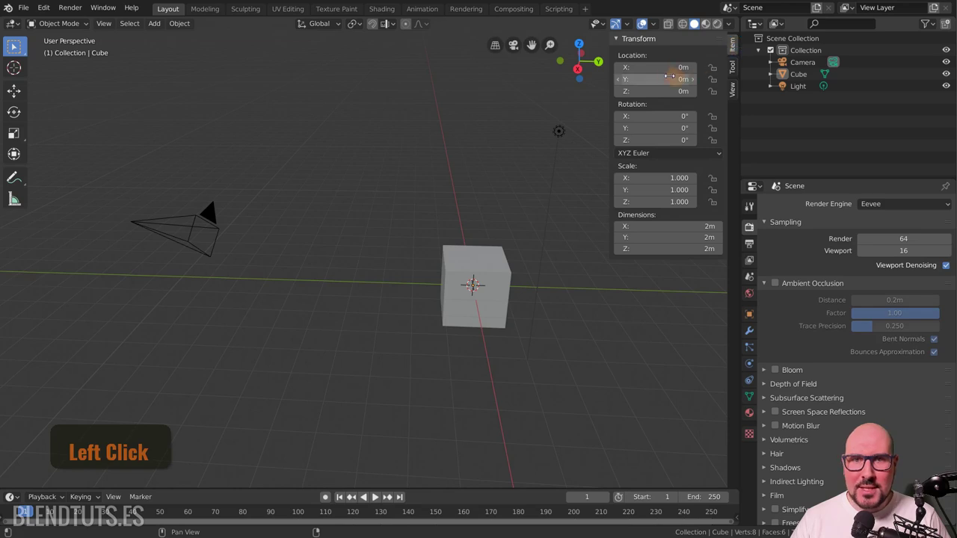
{"action": "left_click", "coordinate": [736, 74]}
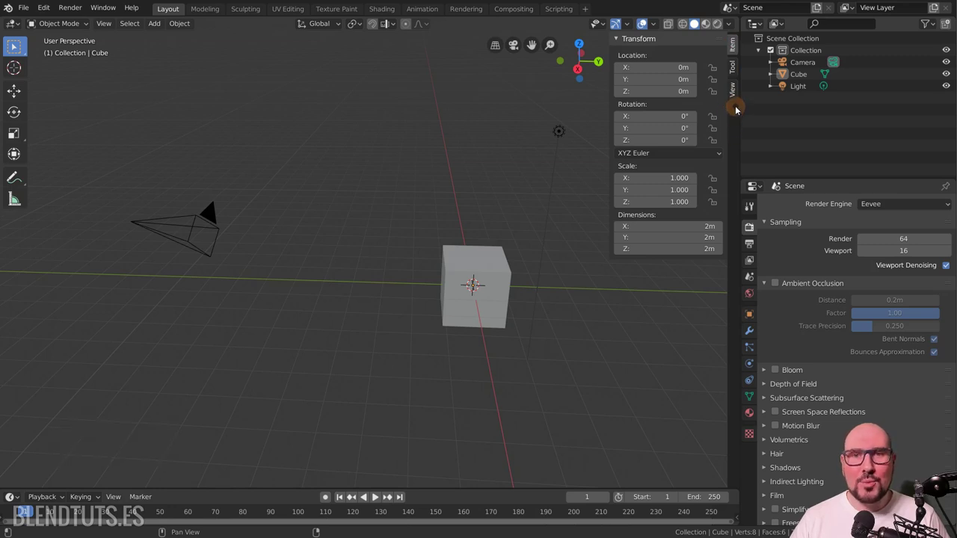
{"action": "left_click", "coordinate": [737, 97]}
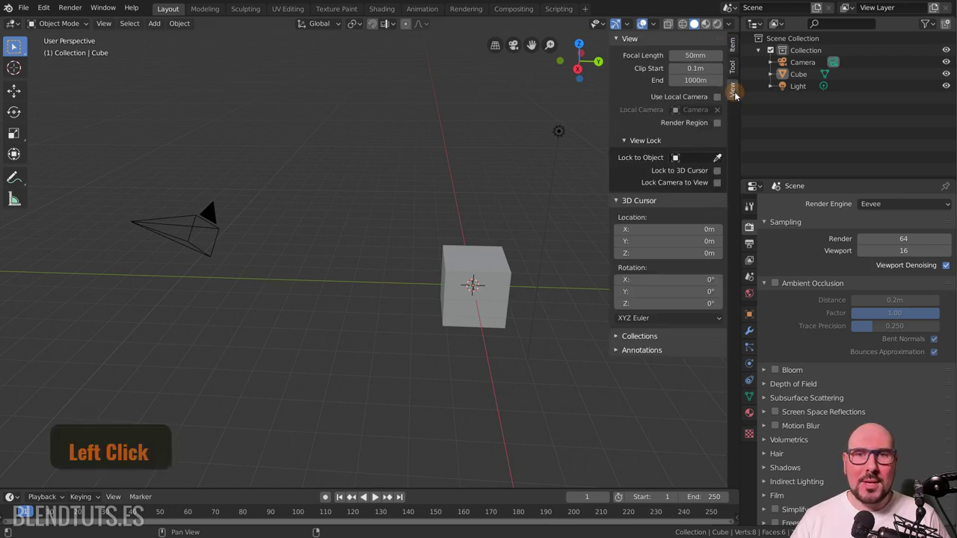
{"action": "left_click", "coordinate": [738, 77]}
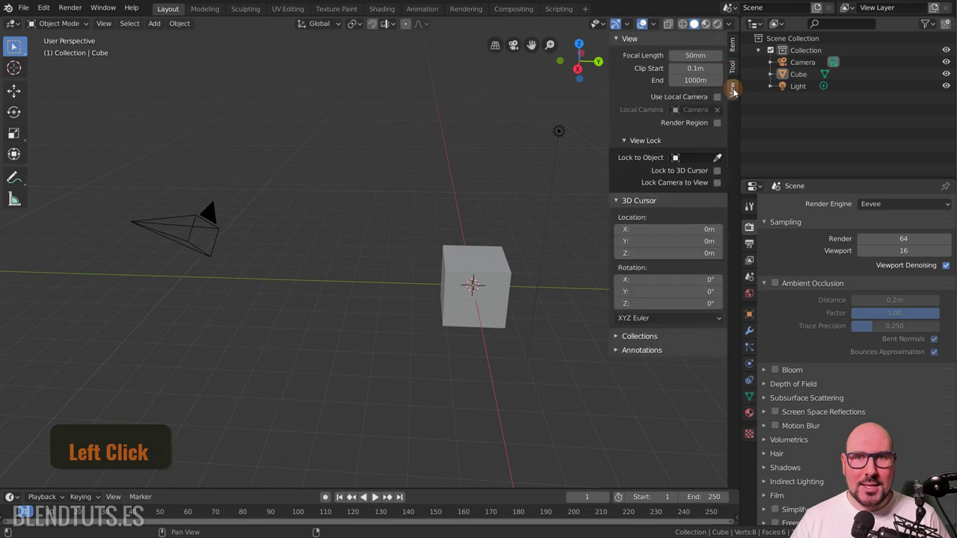
{"action": "left_click", "coordinate": [620, 204]}
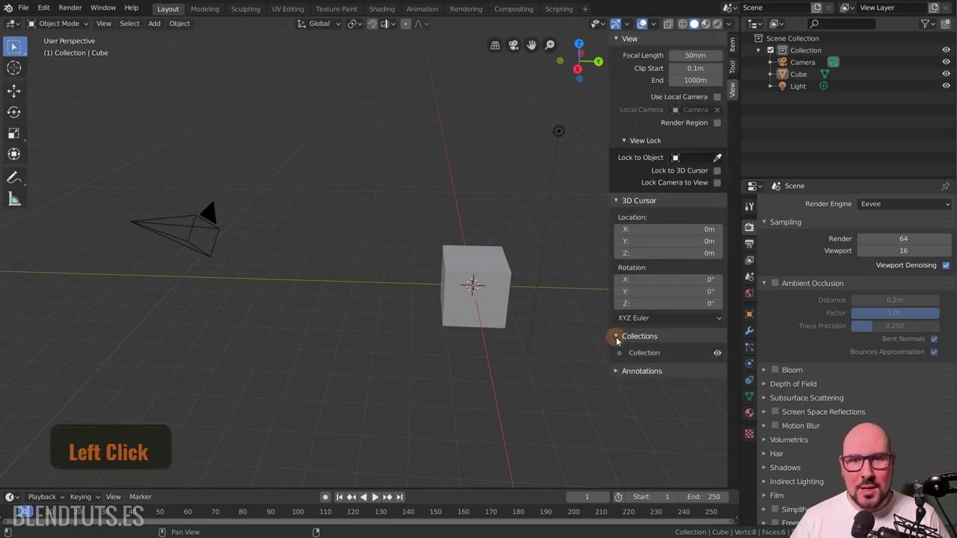
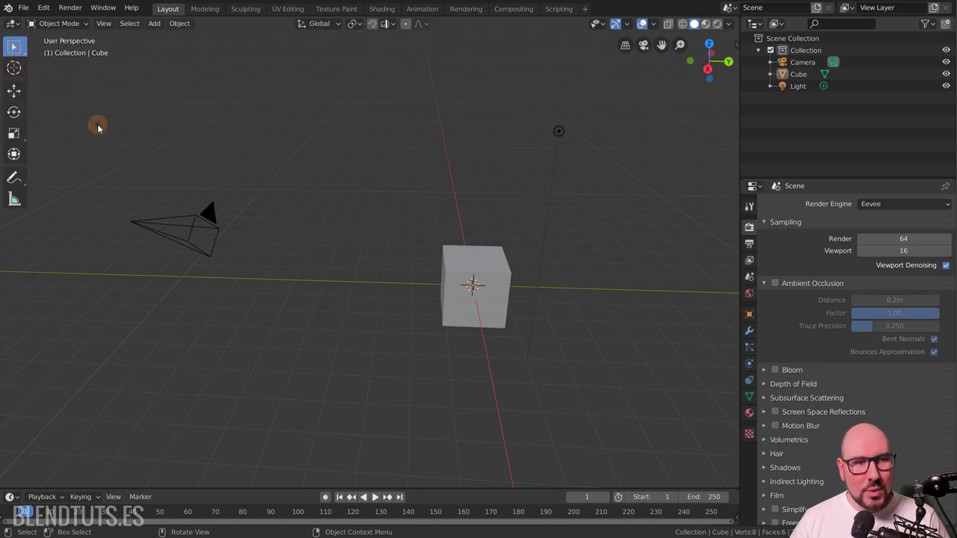
Hide the 3D view's tool panel, leaving only the cube scene.
{"action": "left_click", "coordinate": [103, 132]}
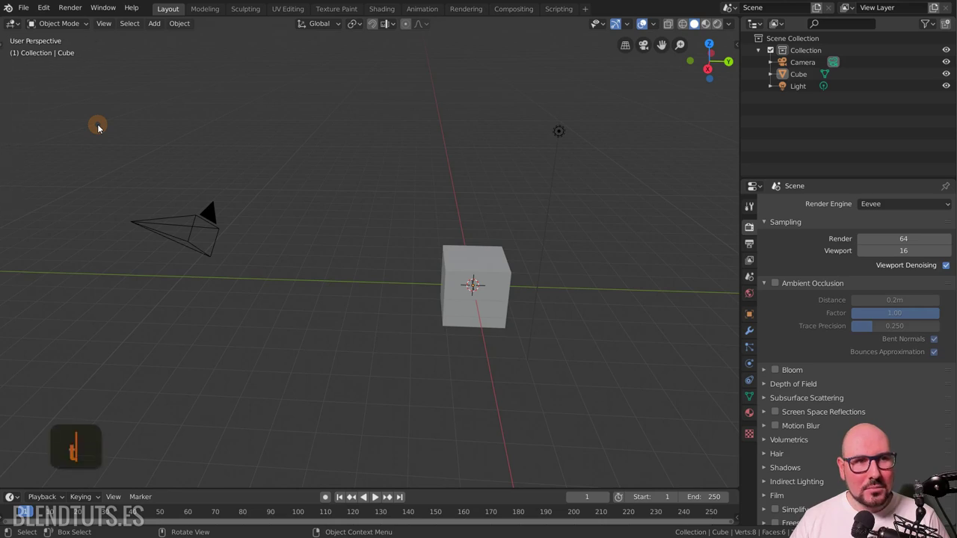
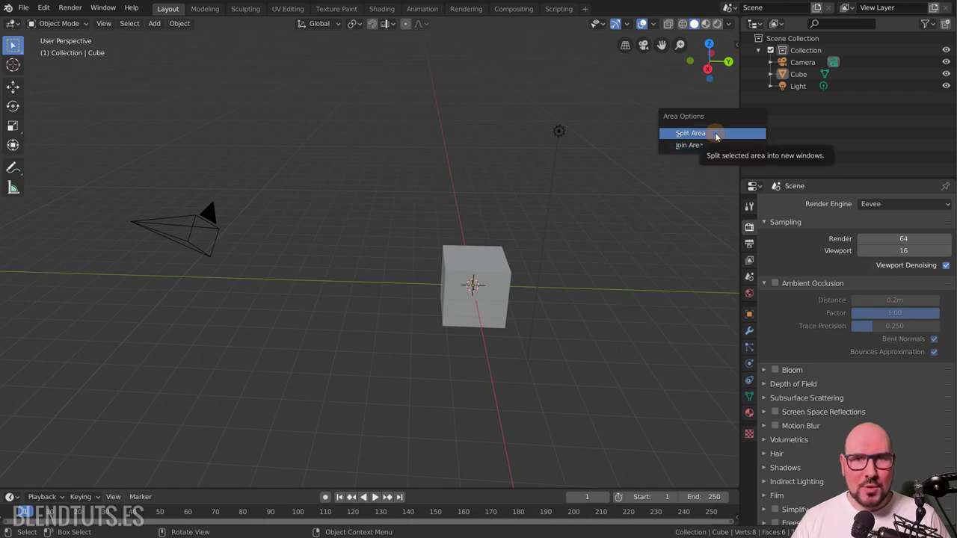
Split the 3D view horizontally, then split the upper view into left and right halves.
{"action": "left_click", "coordinate": [719, 138]}
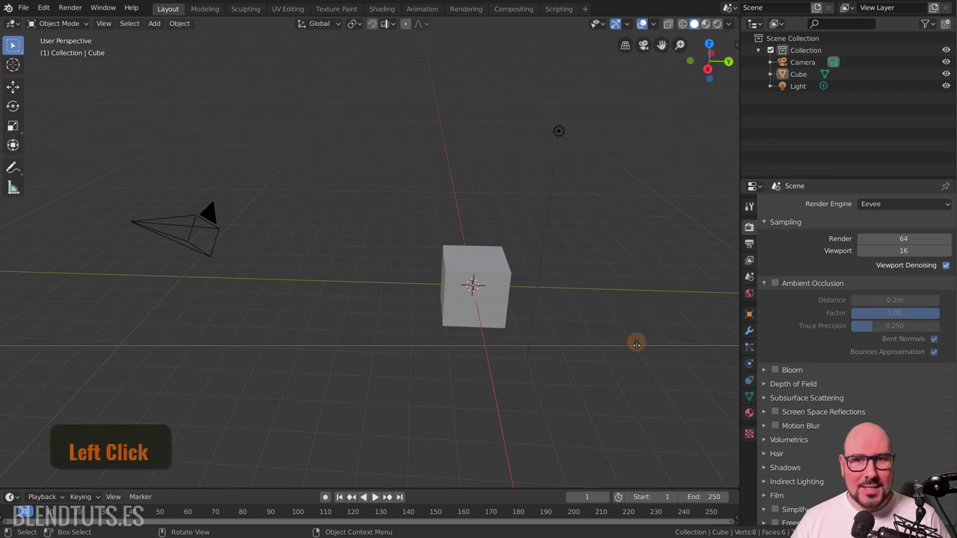
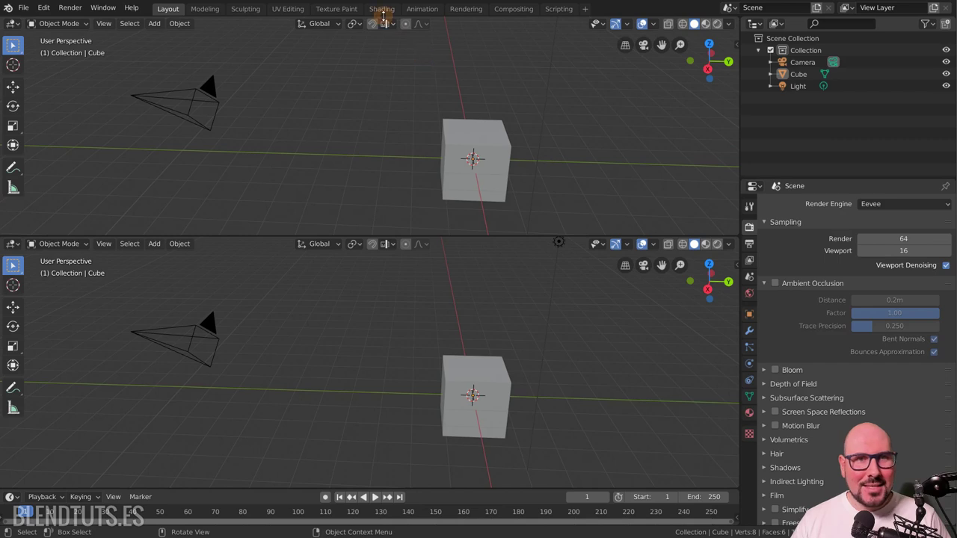
{"action": "left_click", "coordinate": [386, 23]}
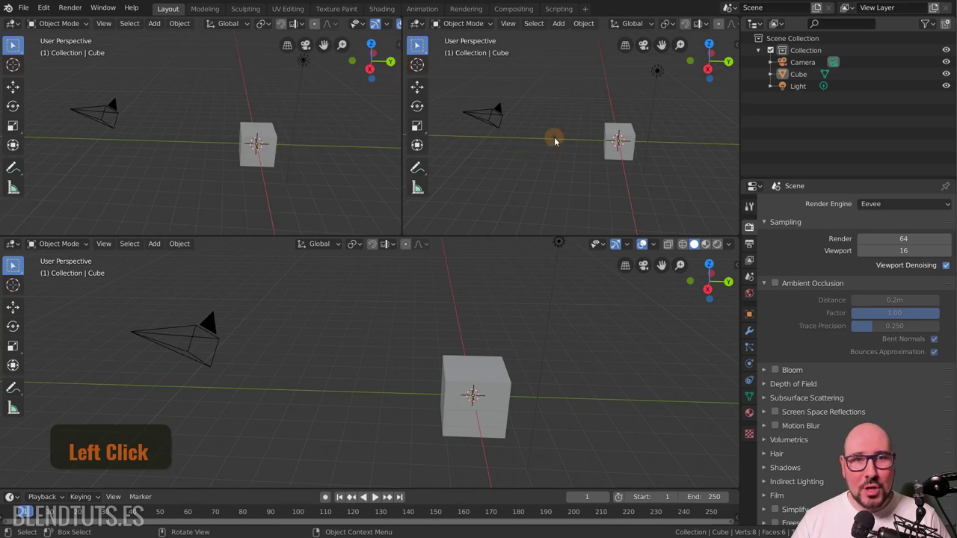
Make the upper-right area an Image Editor and the lower area a Shader Editor centred on the material nodes.
{"action": "left_click", "coordinate": [424, 26]}
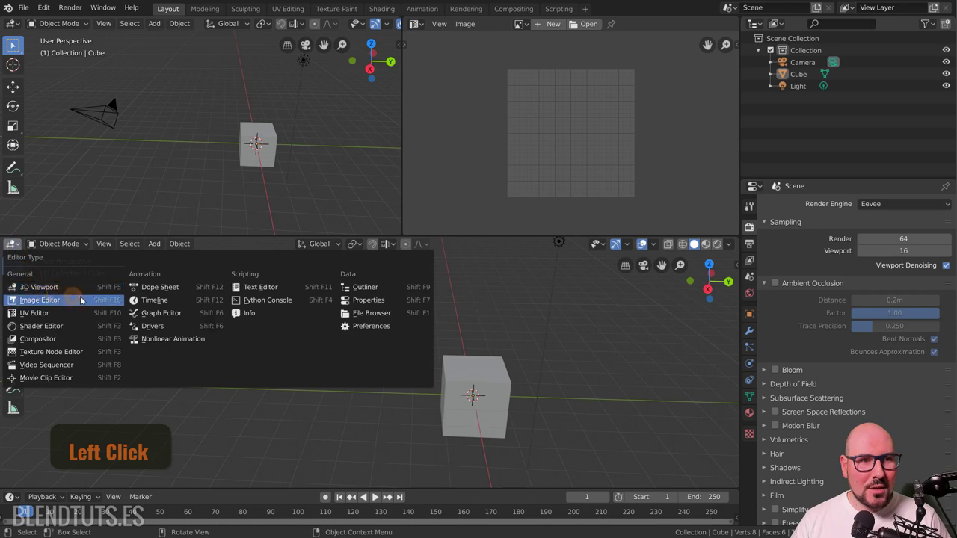
{"action": "left_click", "coordinate": [50, 330]}
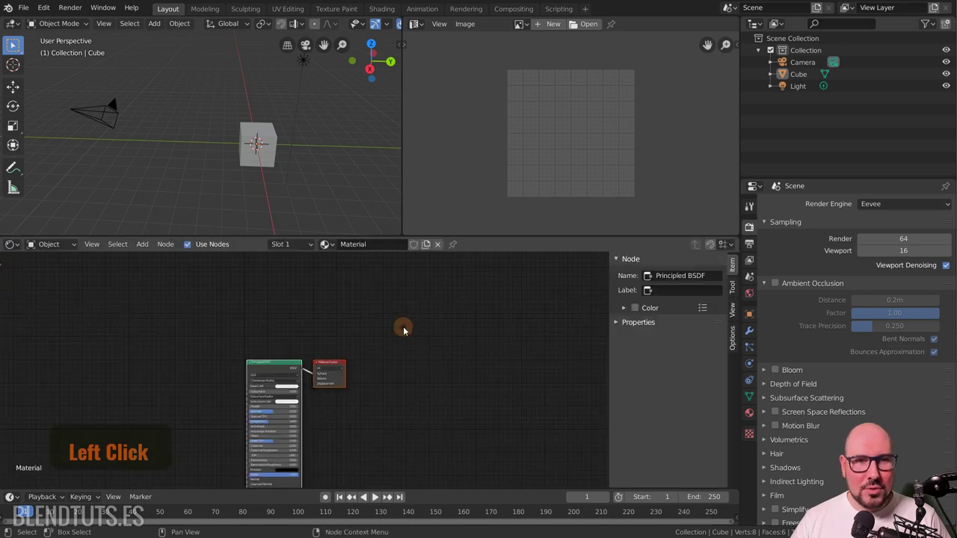
{"action": "middle_click", "coordinate": [406, 338]}
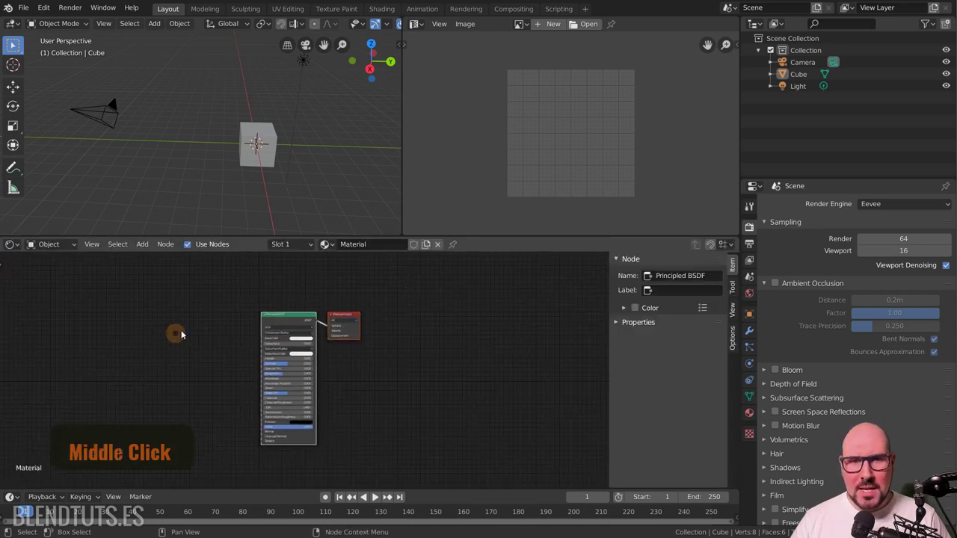
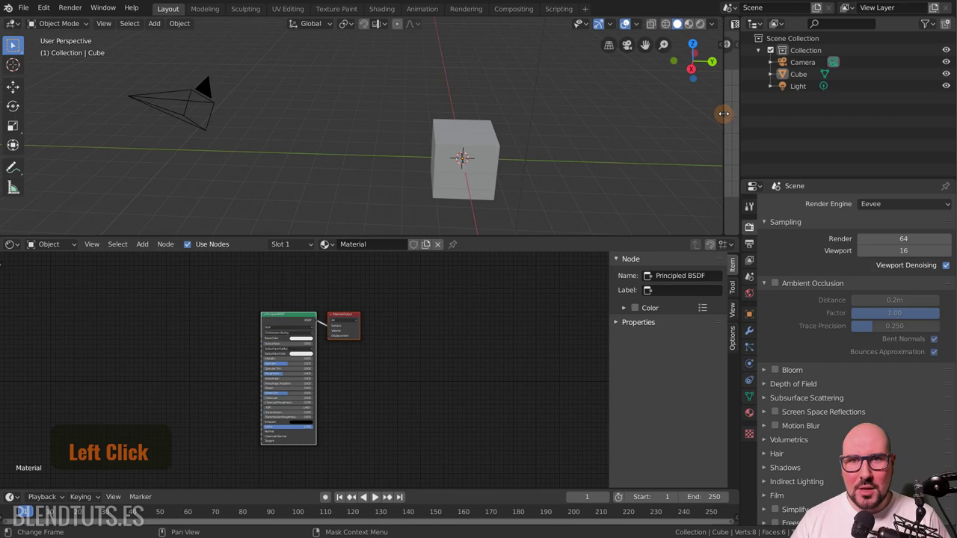
Start a Join Area merge between the top 3D view and the image editor beside it.
{"action": "right_click", "coordinate": [404, 126]}
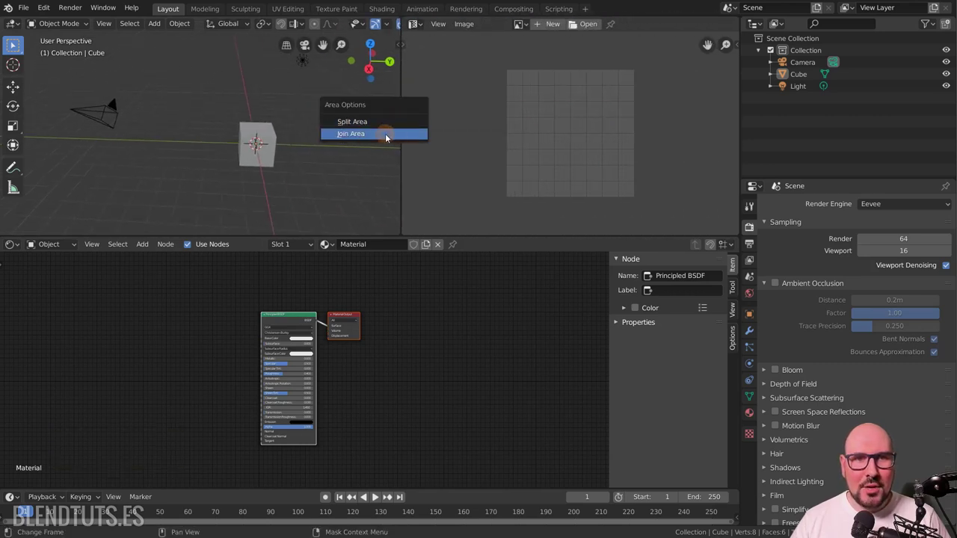
{"action": "left_click", "coordinate": [388, 138]}
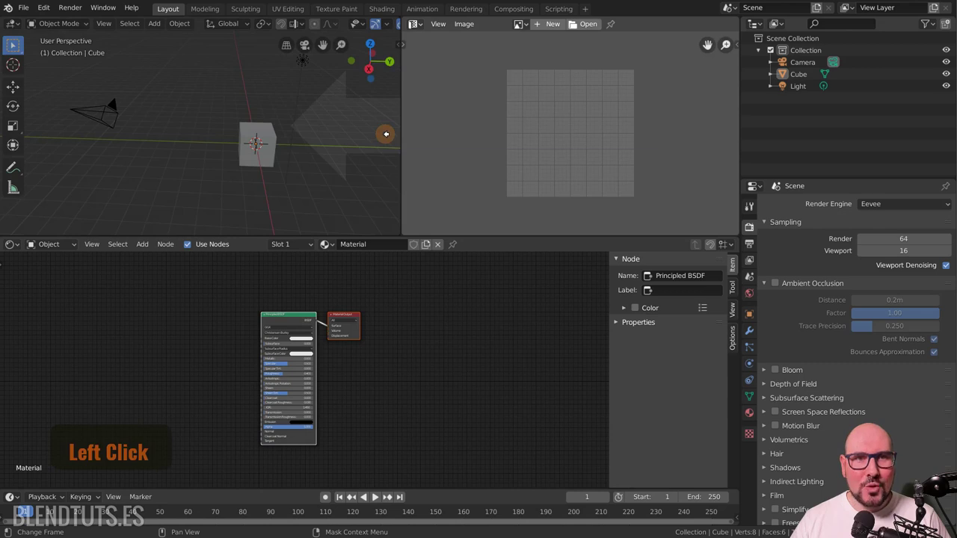
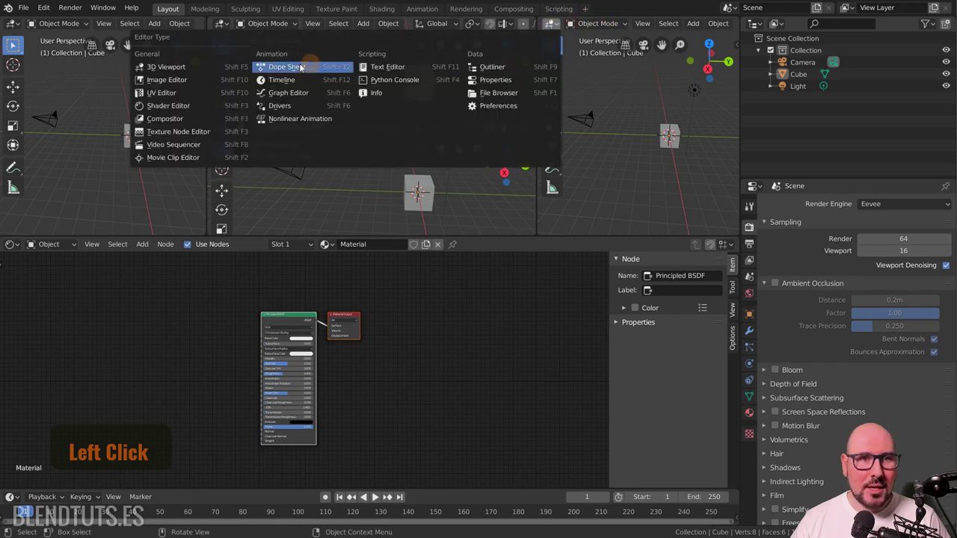
Turn the rightmost top area into a Shader Editor showing the material nodes.
{"action": "left_click", "coordinate": [176, 113]}
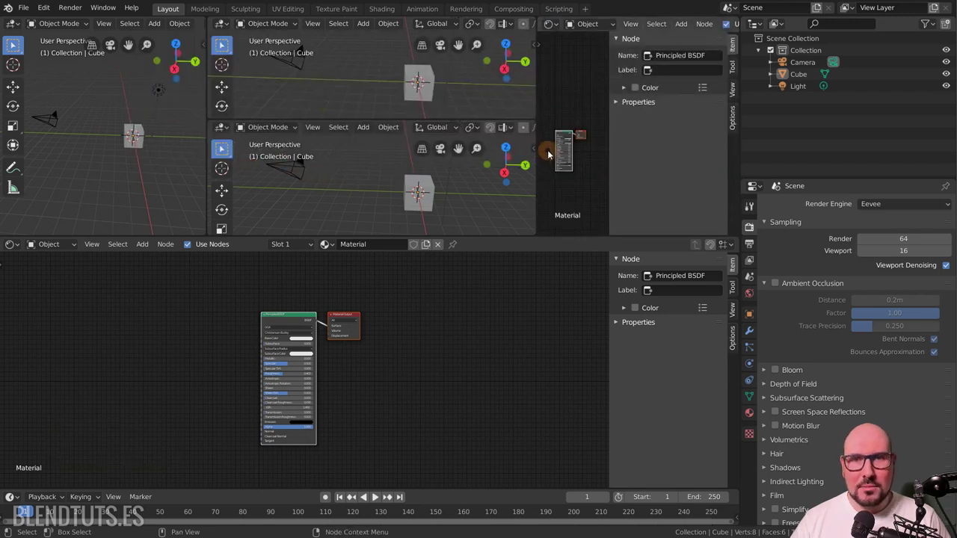
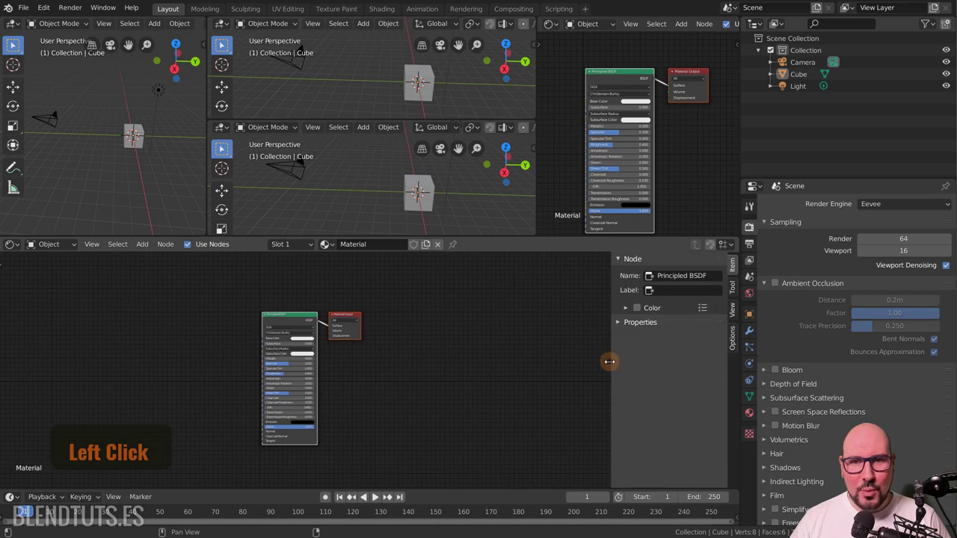
Hide the shader editor's side panel and join the top areas back into one 3D viewport.
{"action": "key", "text": "n"}
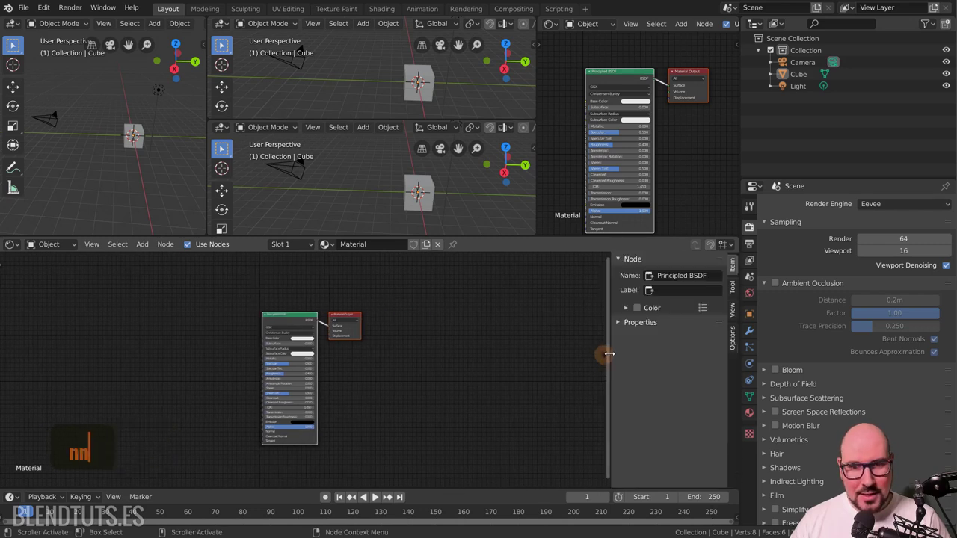
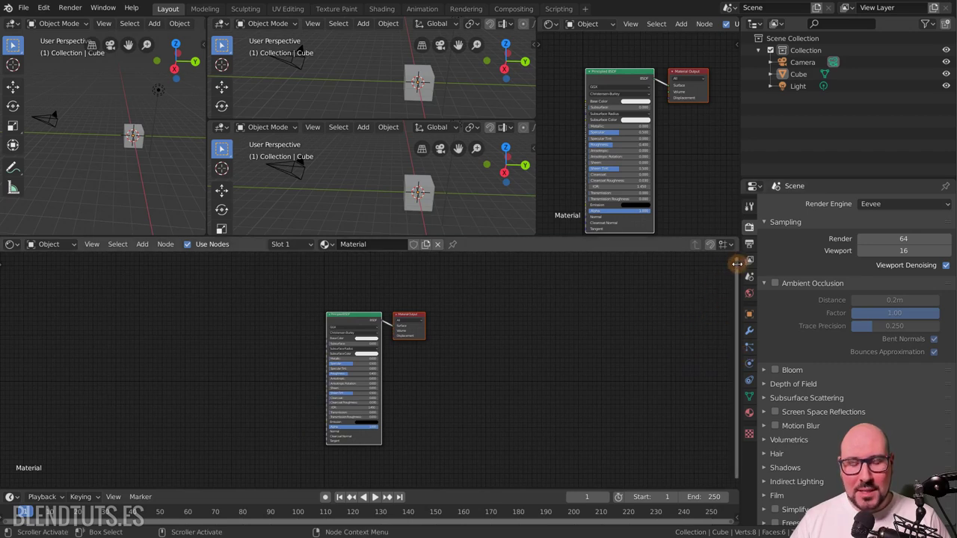
{"action": "left_click", "coordinate": [678, 339]}
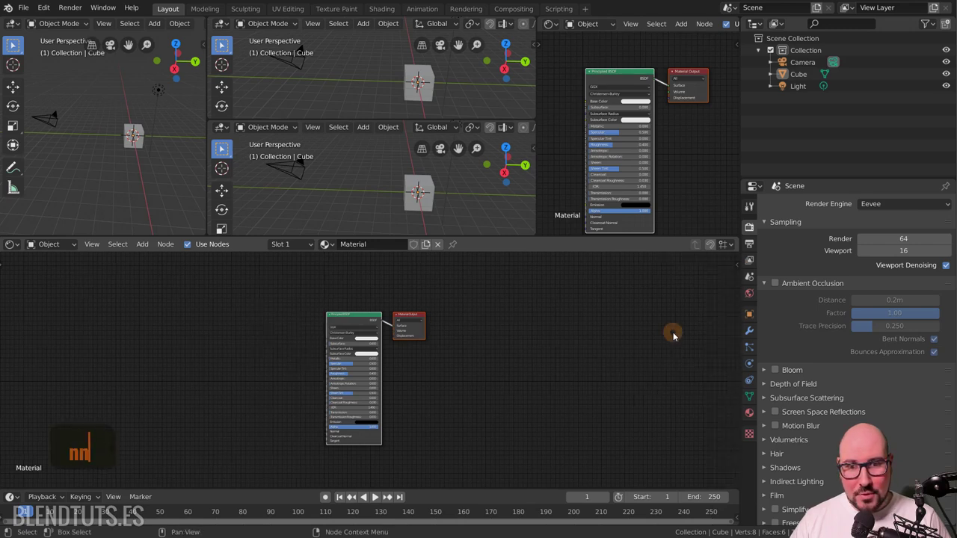
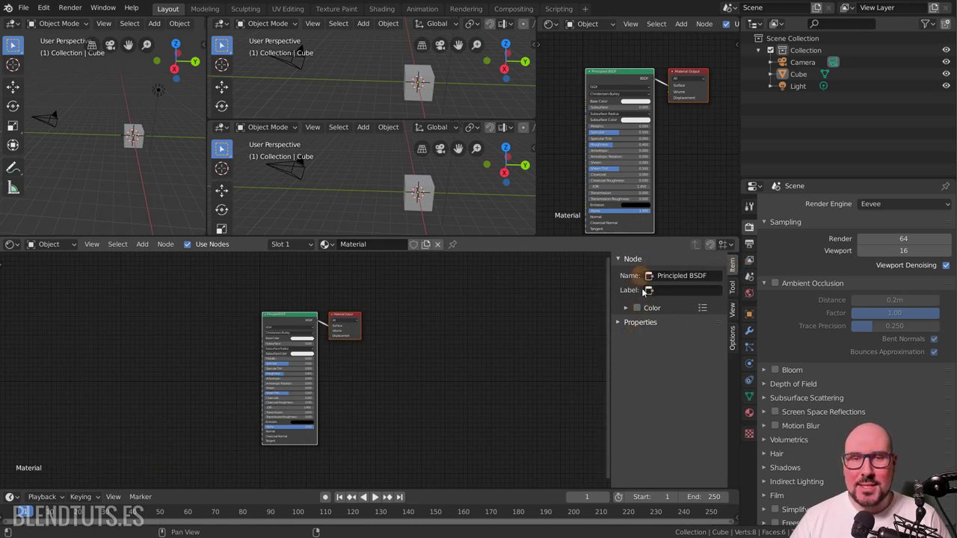
{"action": "left_click", "coordinate": [540, 342]}
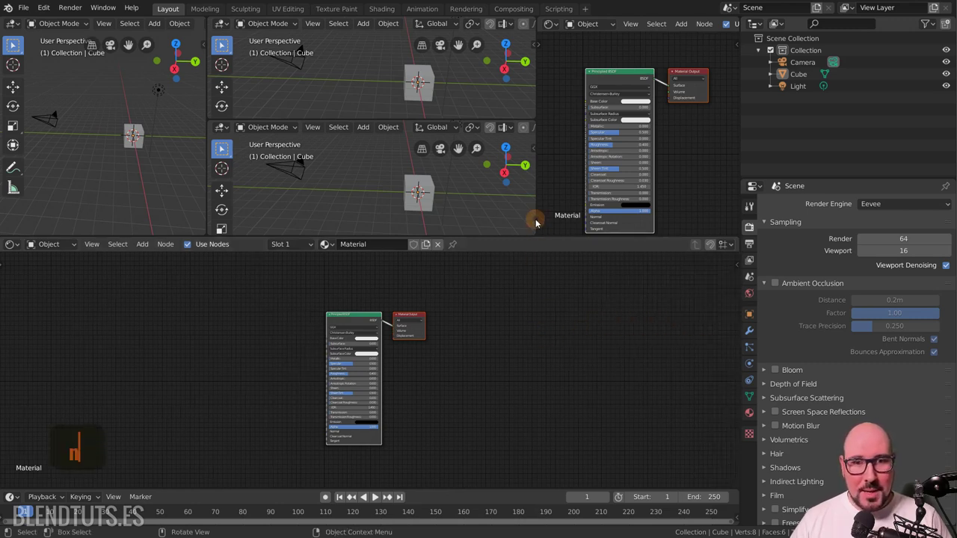
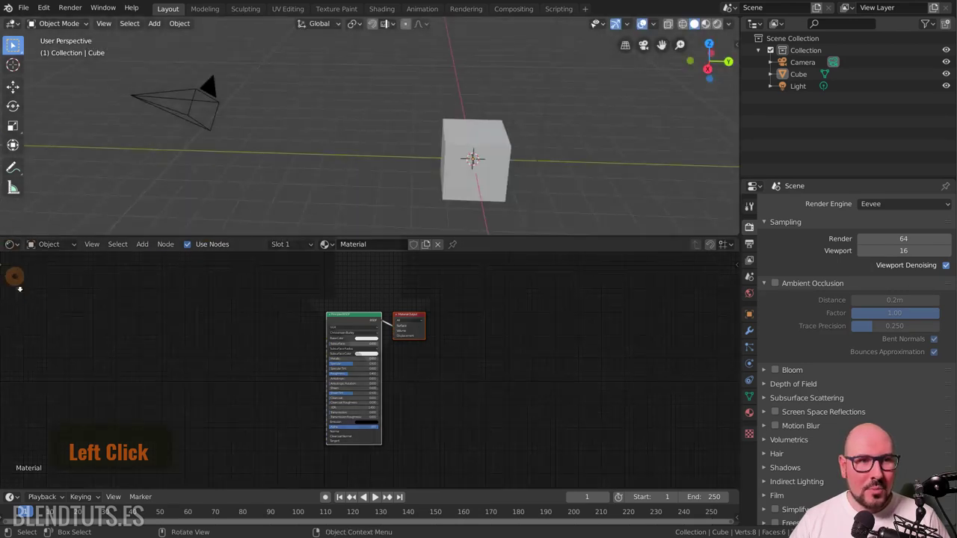
Merge the shader editor into the viewport, then split it into two side-by-side areas.
{"action": "left_click", "coordinate": [26, 298]}
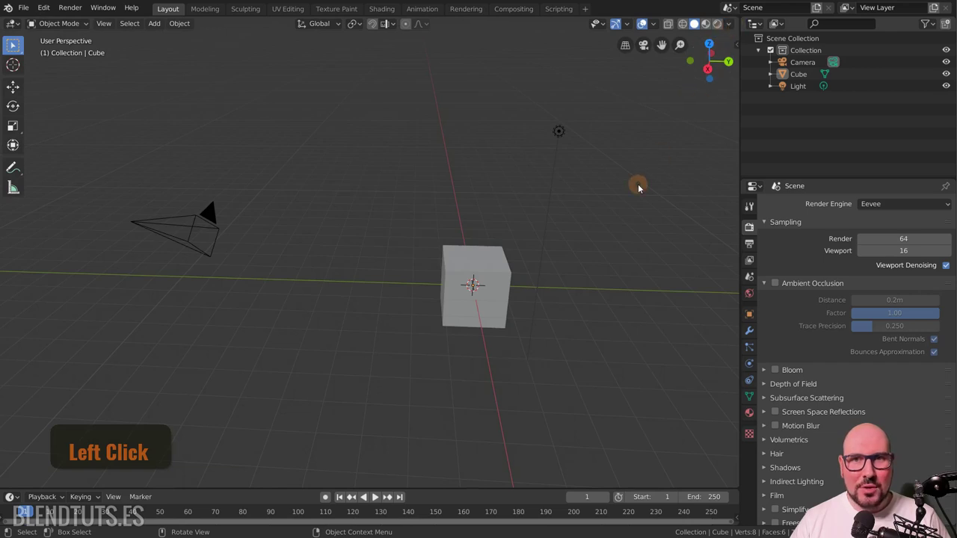
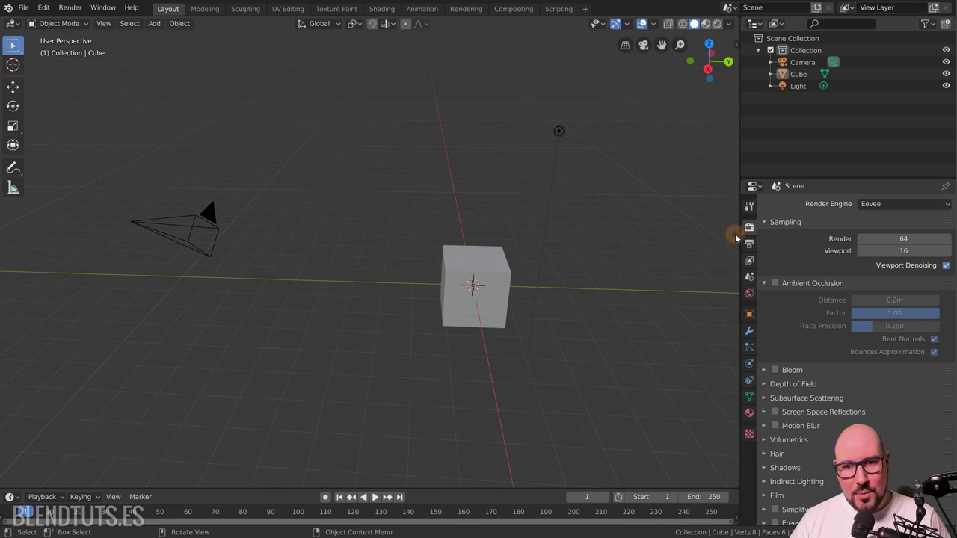
{"action": "left_click", "coordinate": [742, 242]}
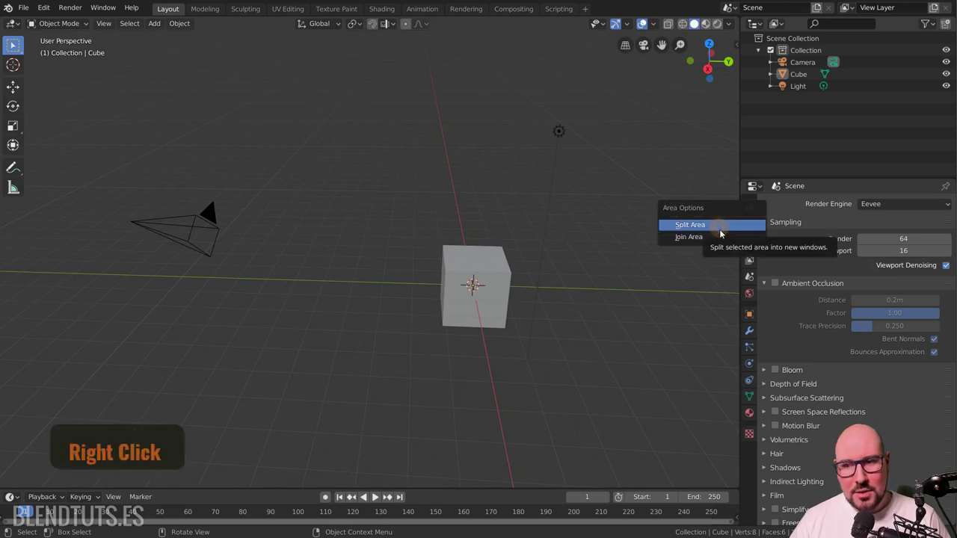
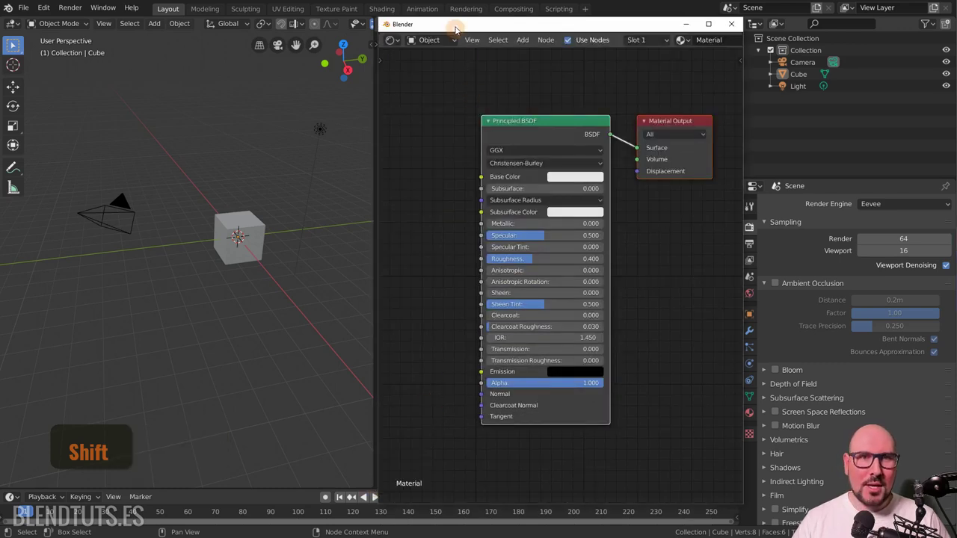
{"action": "left_click", "coordinate": [459, 31]}
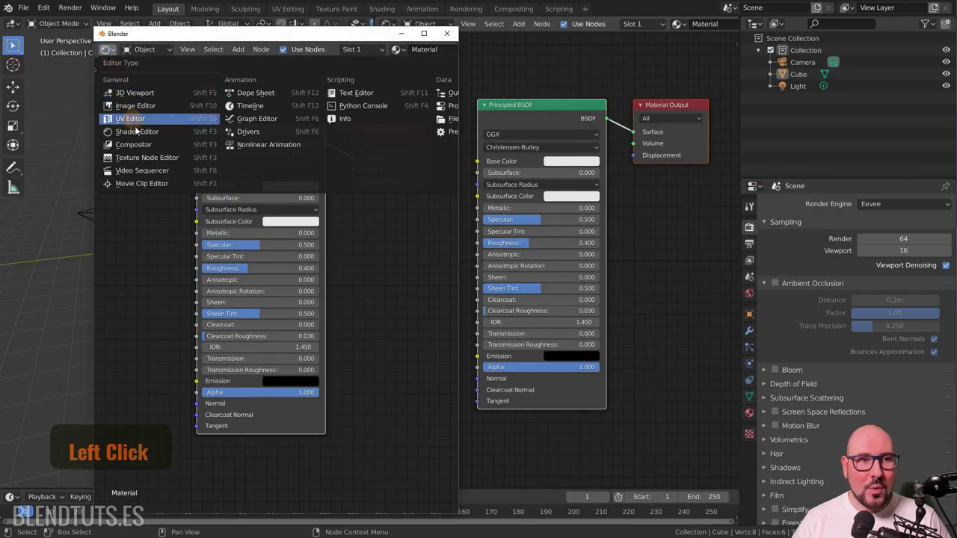
{"action": "left_click", "coordinate": [143, 158]}
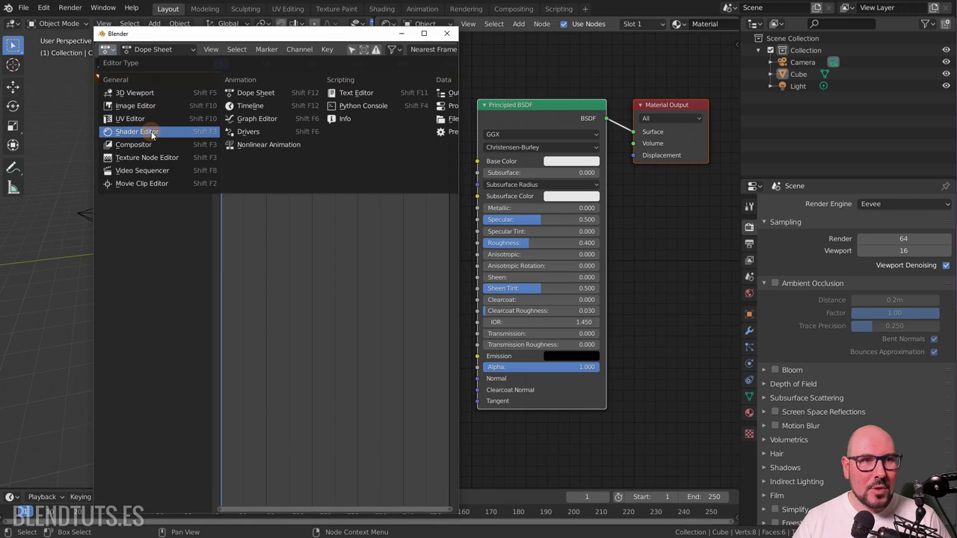
{"action": "left_click", "coordinate": [152, 150]}
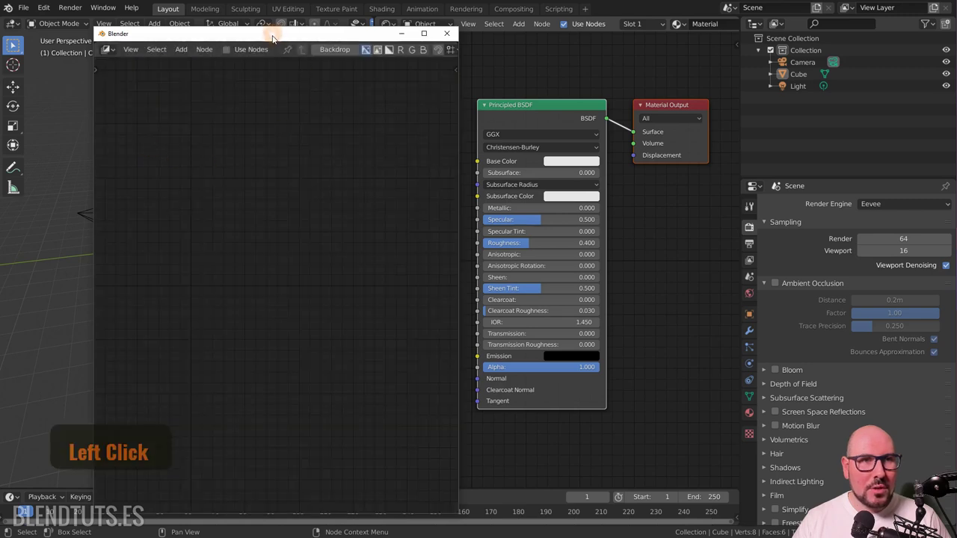
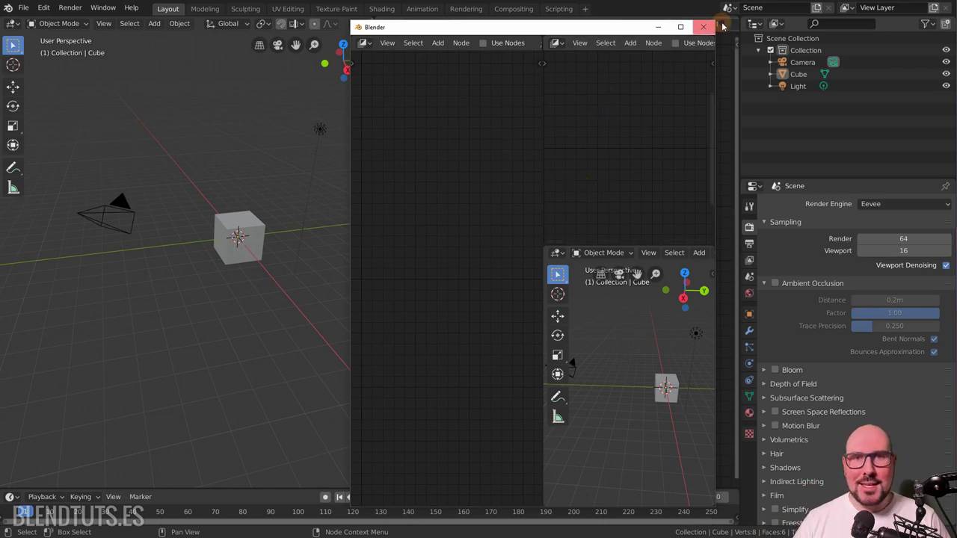
{"action": "left_click", "coordinate": [708, 33]}
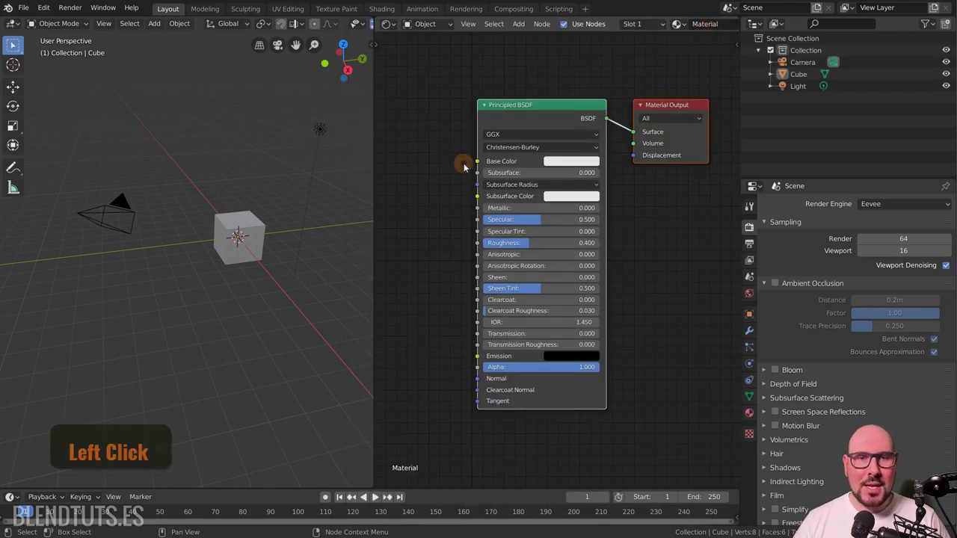
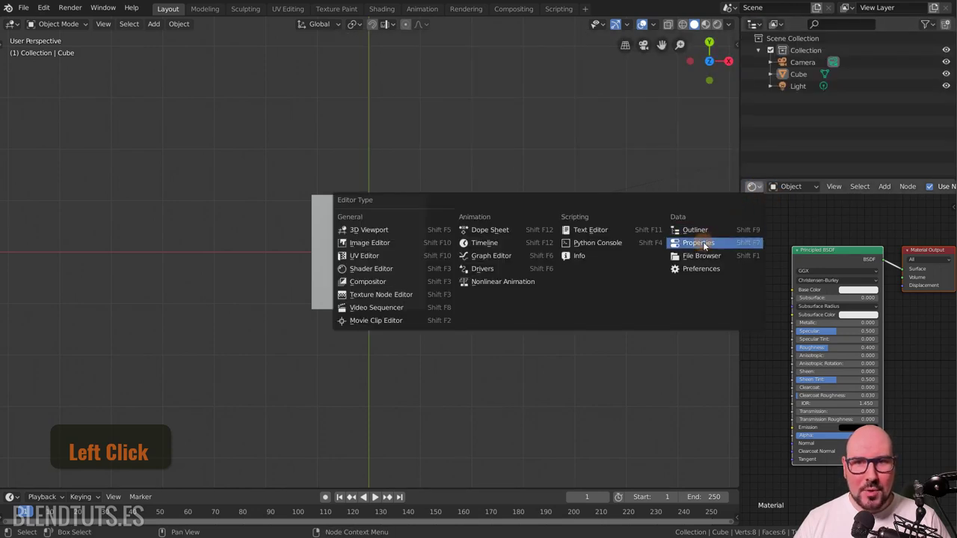
Switch the lower-right node panel back to Properties and orbit the view around the cube and camera.
{"action": "left_click", "coordinate": [714, 246]}
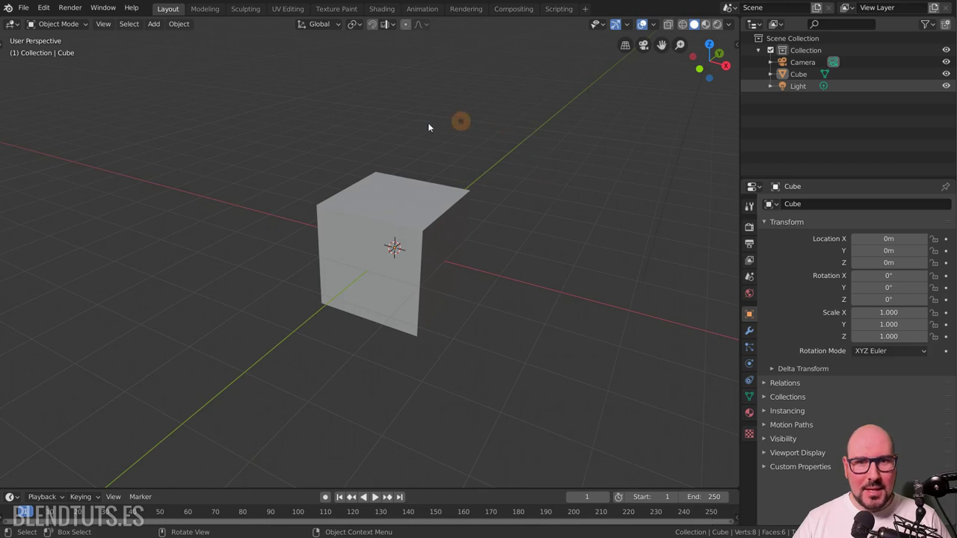
{"action": "middle_click", "coordinate": [504, 232]}
{"action": "scroll", "scroll_direction": "down", "scroll_amount": 3}
{"action": "scroll", "scroll_direction": "up", "scroll_amount": 3}
{"action": "middle_click", "coordinate": [496, 247]}
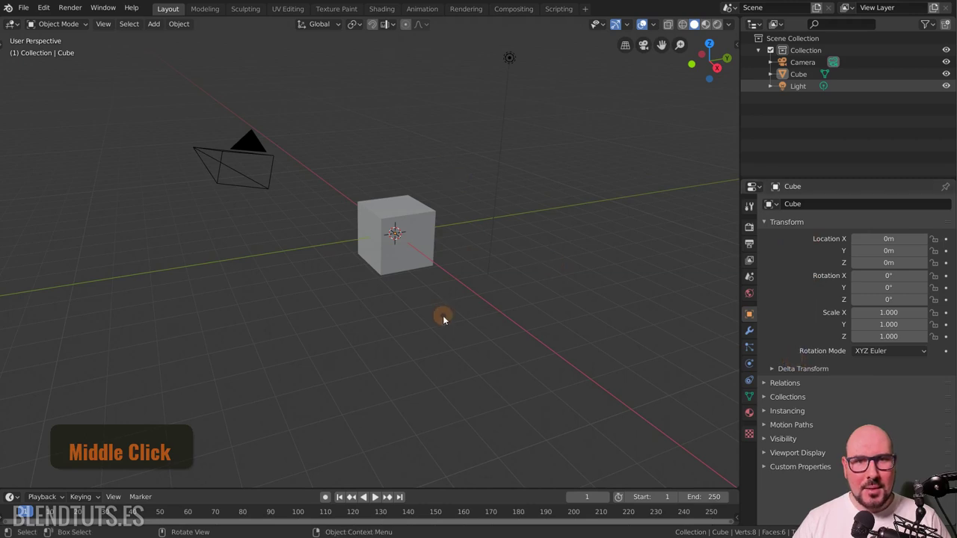